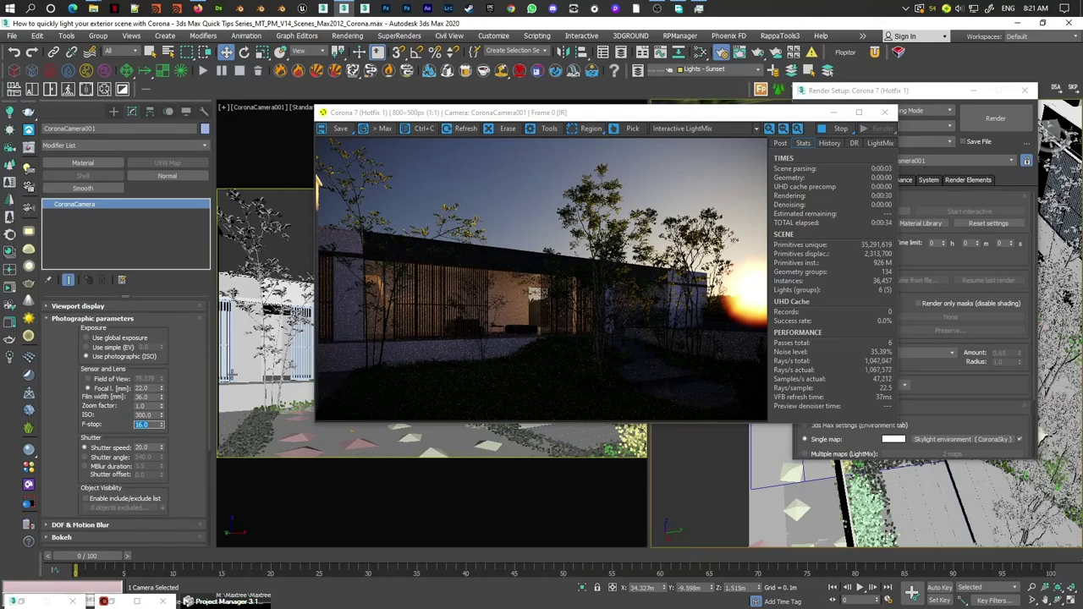
Step: Lower the CoronaCamera F-stop from 16 to 8 and ISO from 300 to 150
{"action": "key", "text": "8"}
{"action": "key", "text": "Return"}
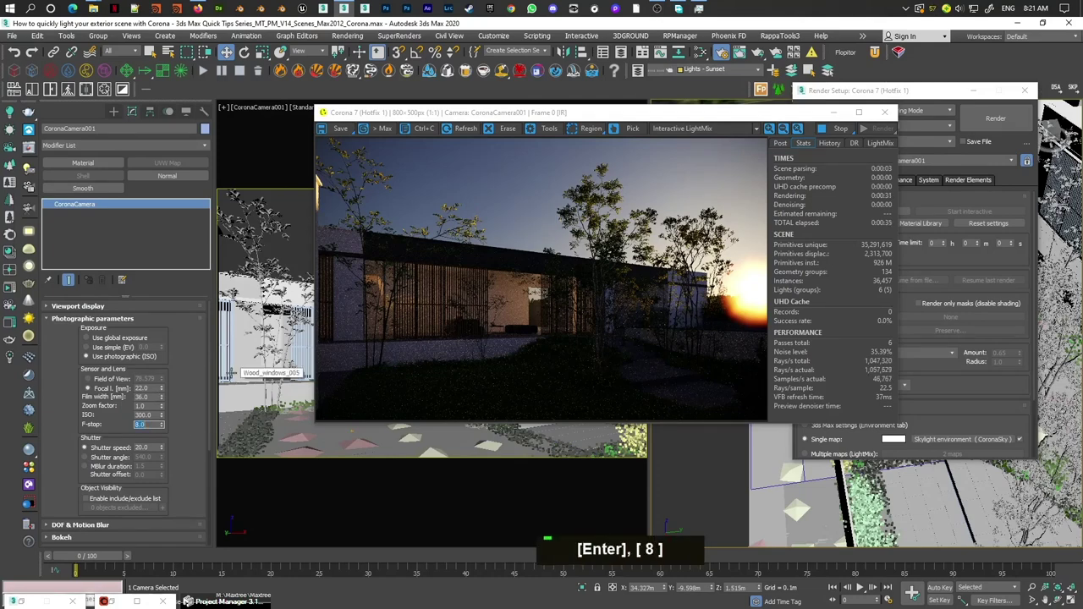
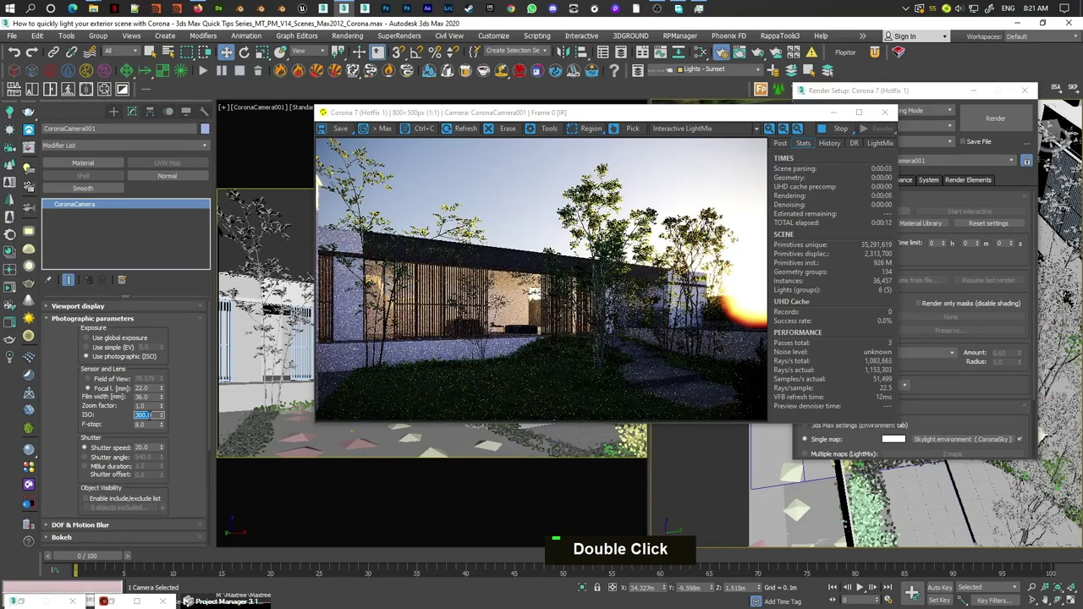
{"action": "key", "text": "Return"}
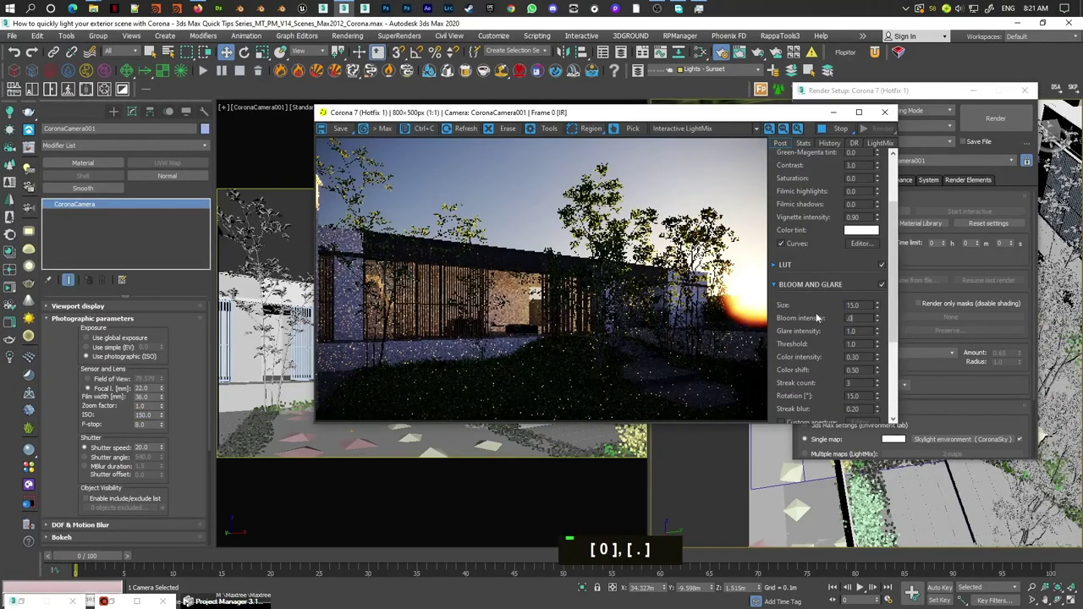
Step: Give the VFB Bloom intensity 0.010 and Glare intensity 0.010 for a subtle sun glow
{"action": "key", "text": "Return"}
{"action": "key", "text": "1"}
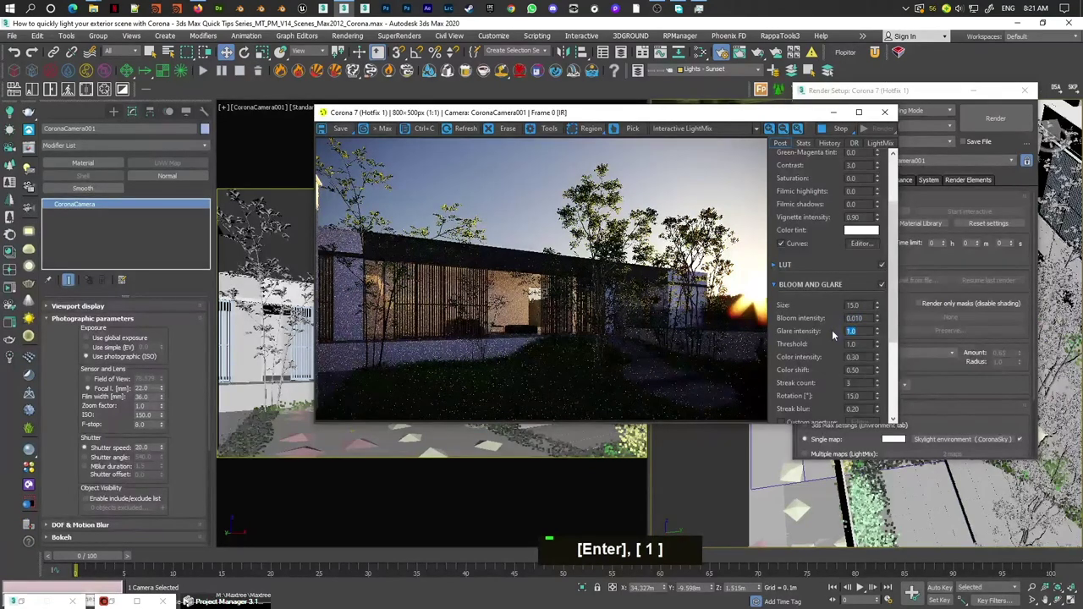
{"action": "key", "text": "Return"}
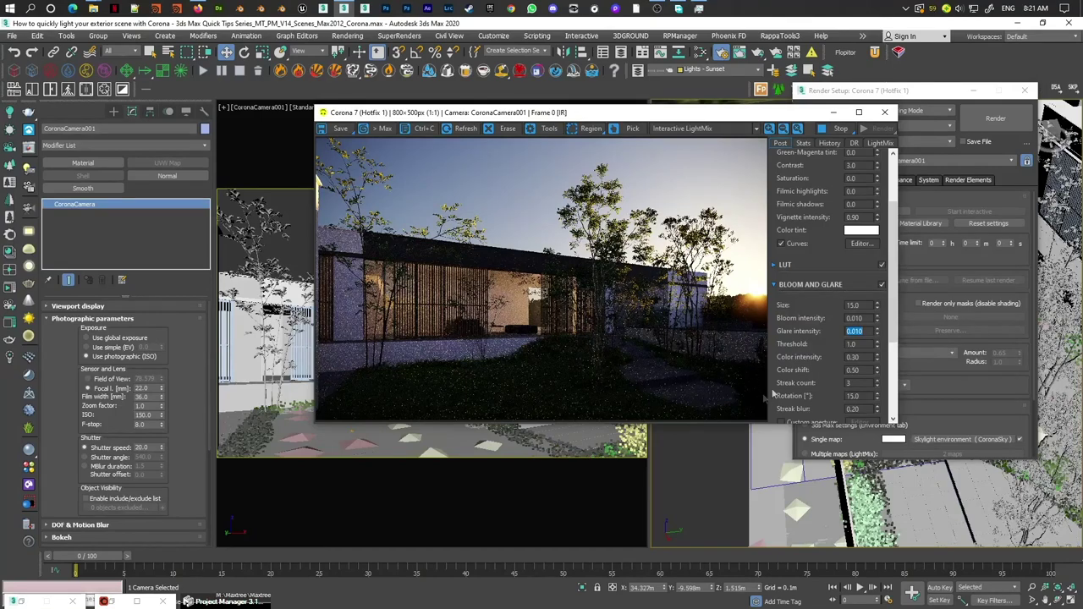
Step: Zoom and pan the Corona VFB to check render details, scrolling the Post panel back to Tone Mapping
{"action": "scroll", "scroll_direction": "up", "scroll_amount": 3}
{"action": "middle_click", "coordinate": [720, 302]}
{"action": "scroll", "scroll_direction": "down", "scroll_amount": 3}
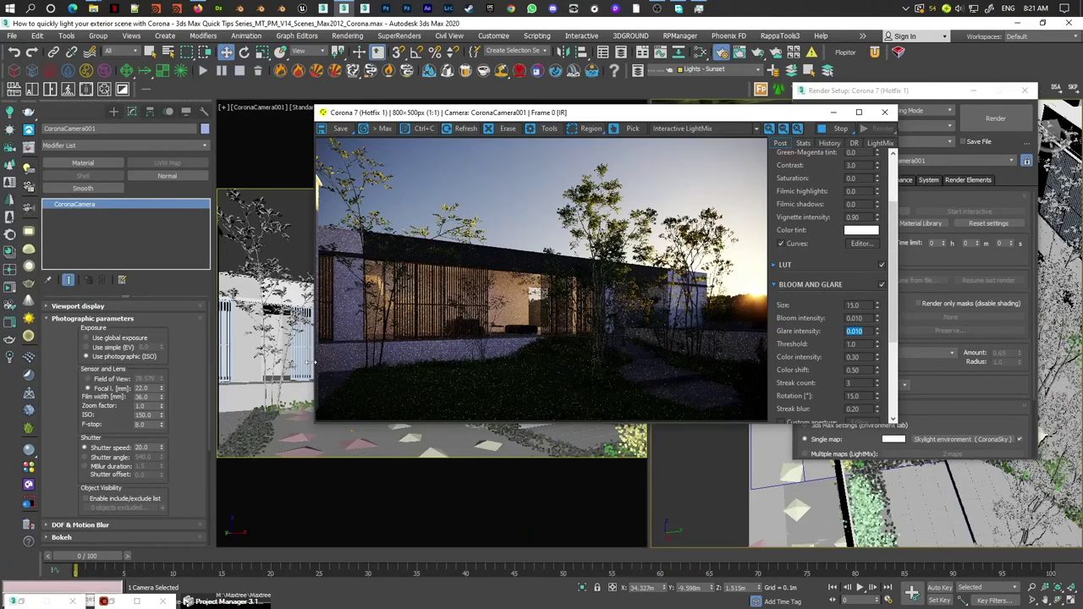
{"action": "scroll", "scroll_direction": "up", "scroll_amount": 3}
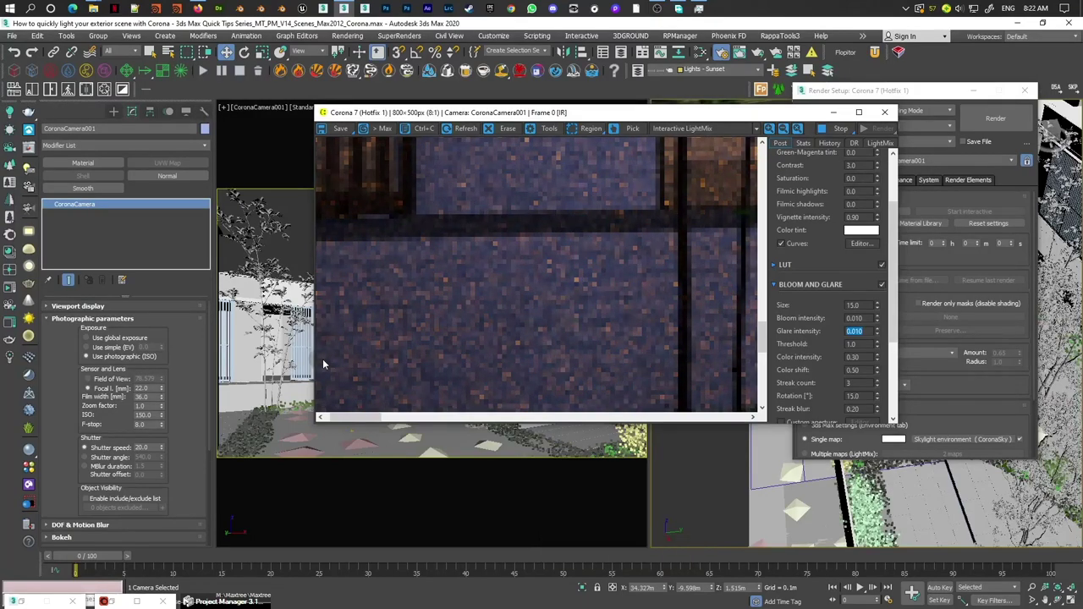
{"action": "scroll", "scroll_direction": "down", "scroll_amount": 3}
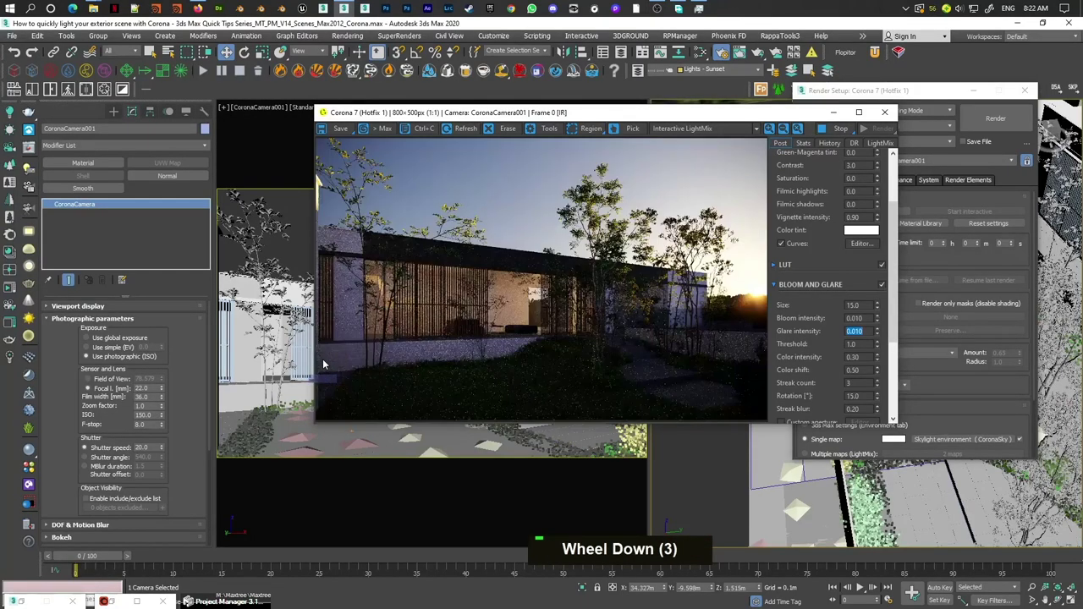
{"action": "scroll", "scroll_direction": "down", "scroll_amount": 3}
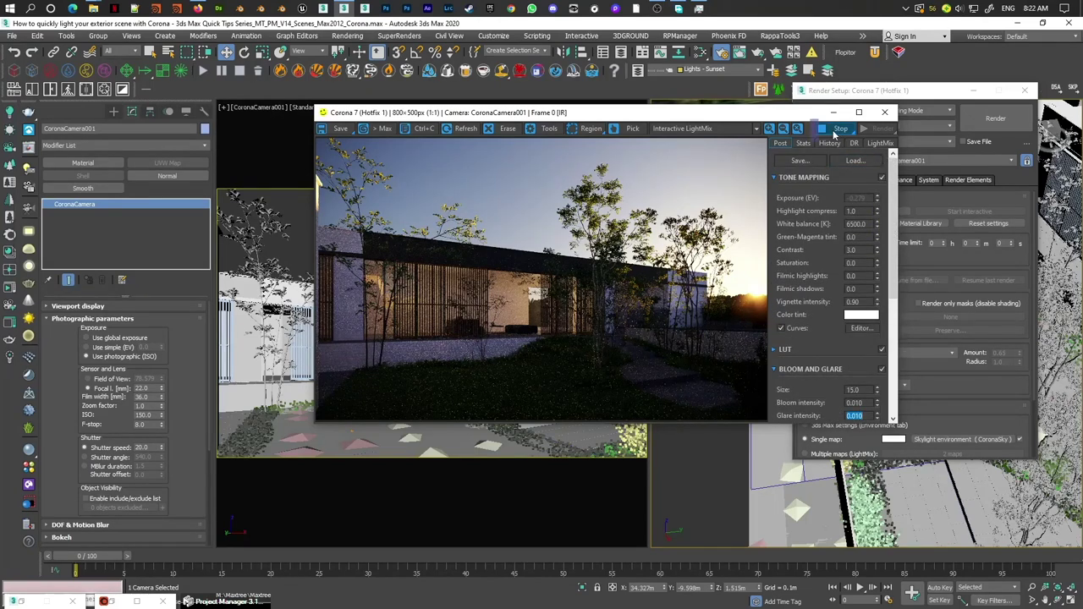
Step: Stop the interactive Corona rendering, keeping the final sunset exterior image
{"action": "right_click", "coordinate": [894, 55]}
{"action": "right_click", "coordinate": [945, 107]}
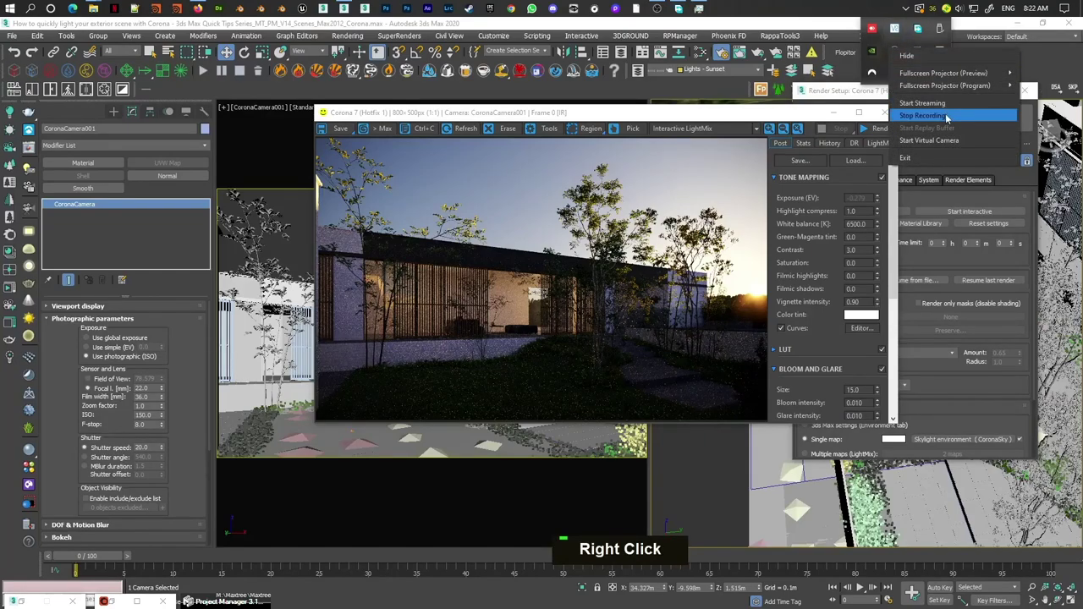